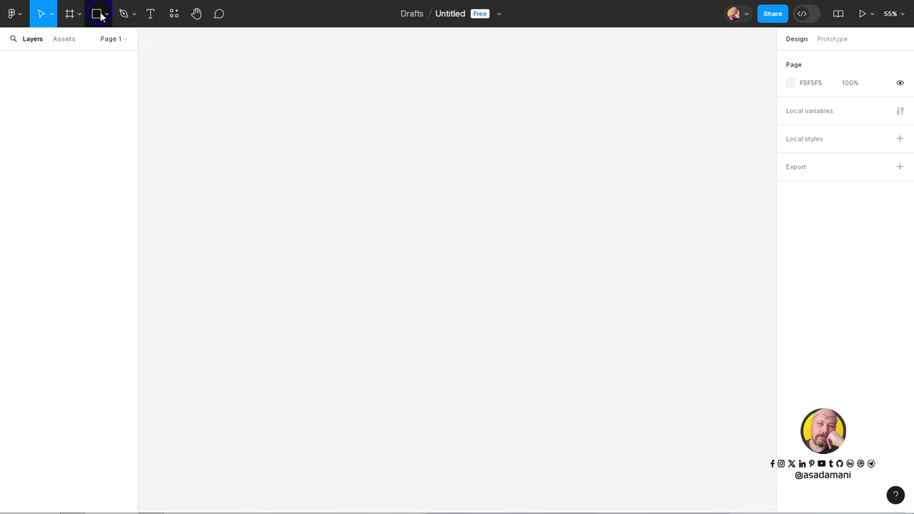
- Add an iPhone 14 & 15 Pro Max frame (430×932) and duplicate it beside the first
click(67, 16)
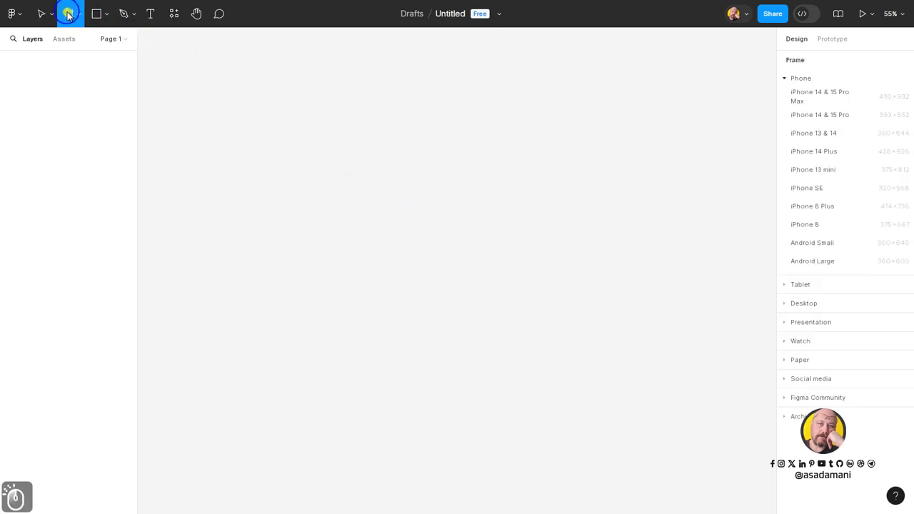
click(84, 26)
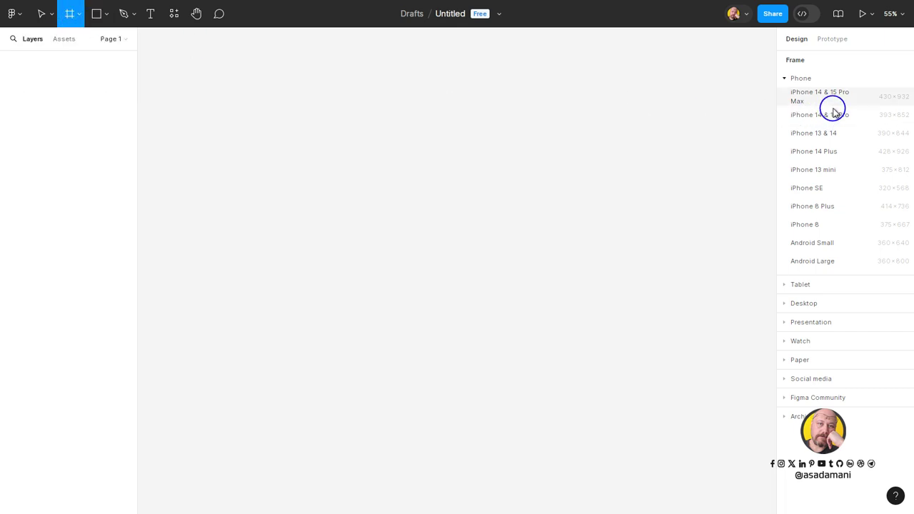
click(843, 99)
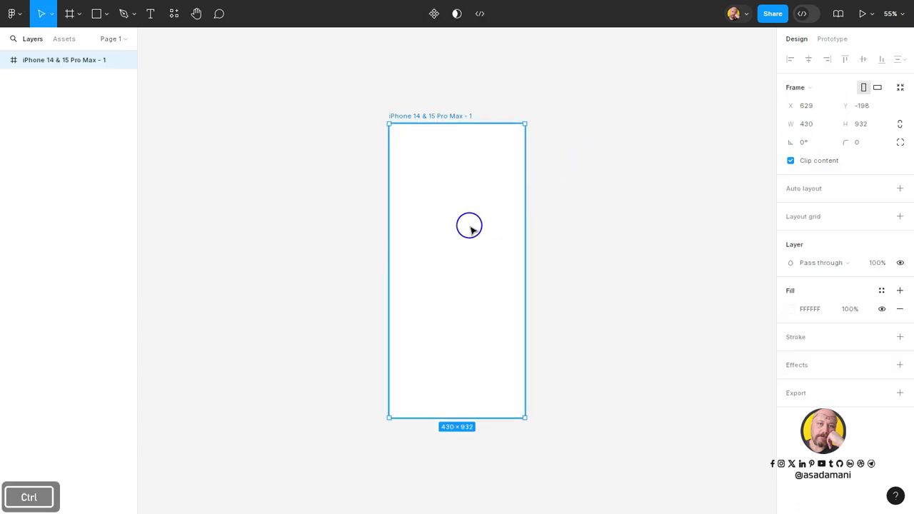
key(ctrl+d)
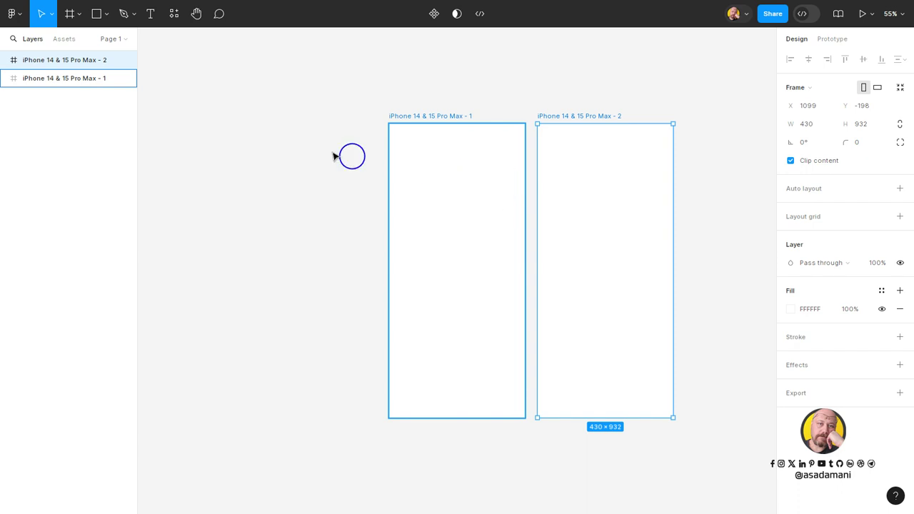
- Import wallpaper dddepth-334.jpg via Place image and drop it into the first frame
click(105, 20)
click(101, 131)
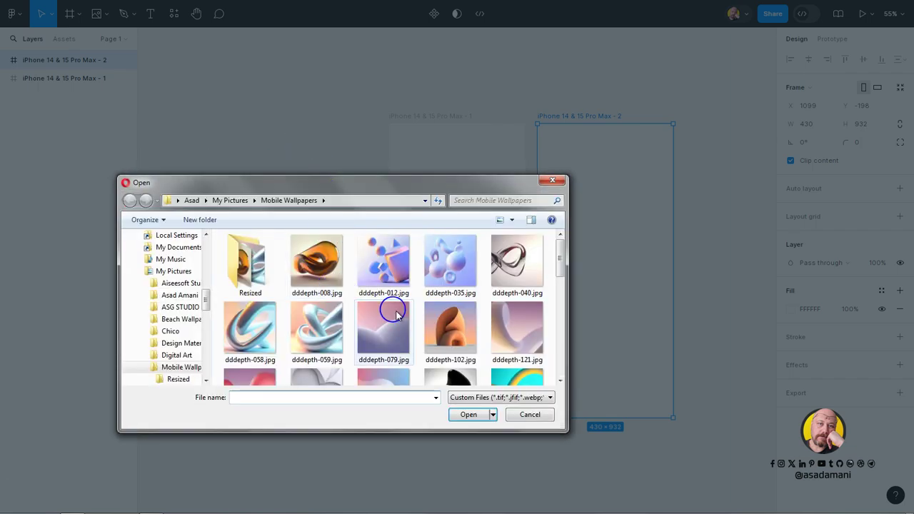
click(561, 265)
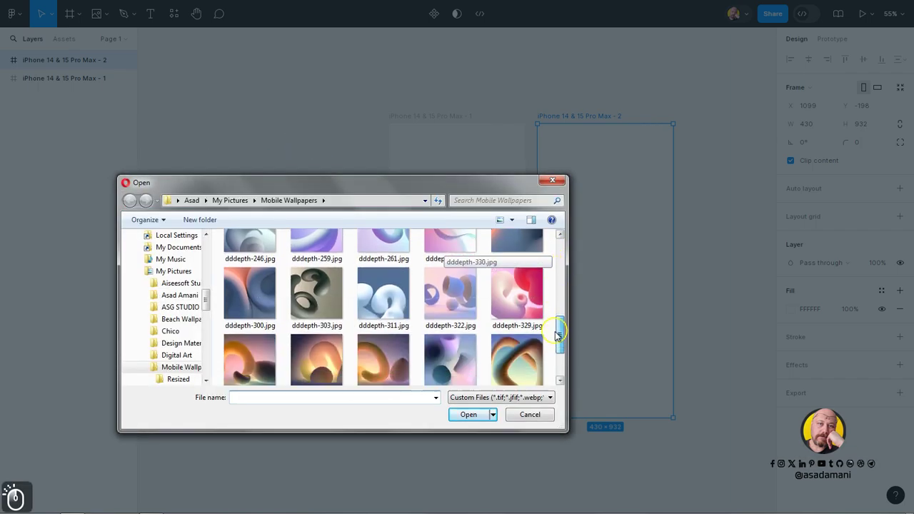
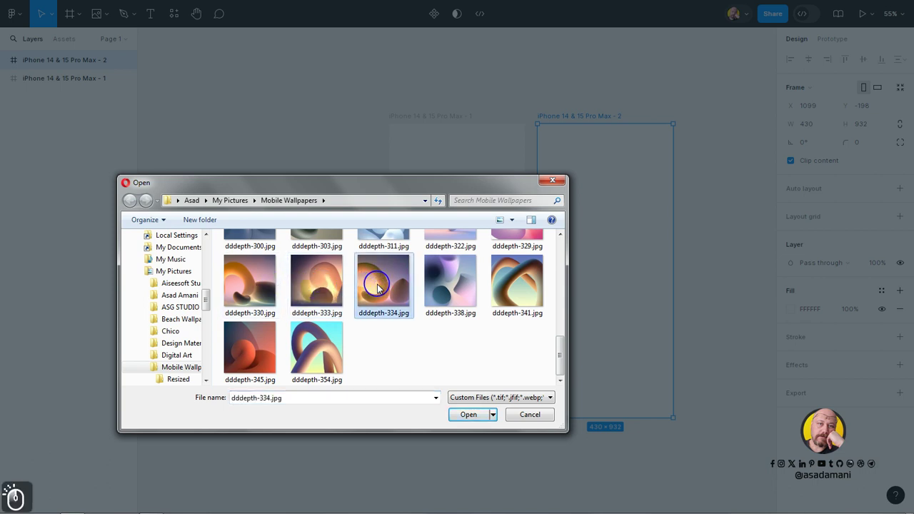
click(484, 423)
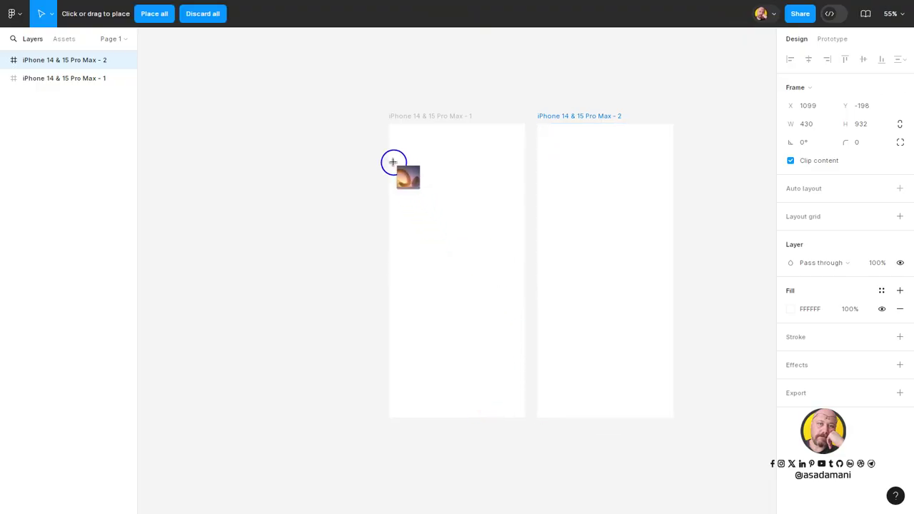
click(414, 155)
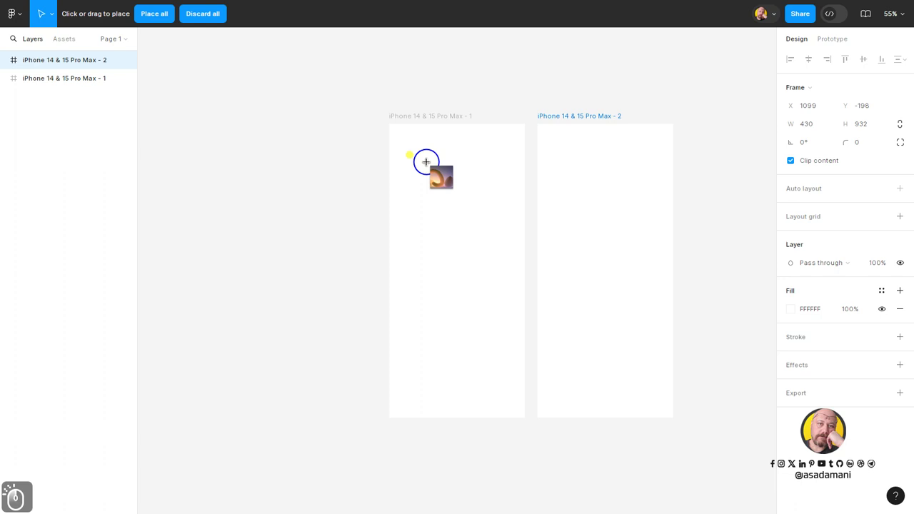
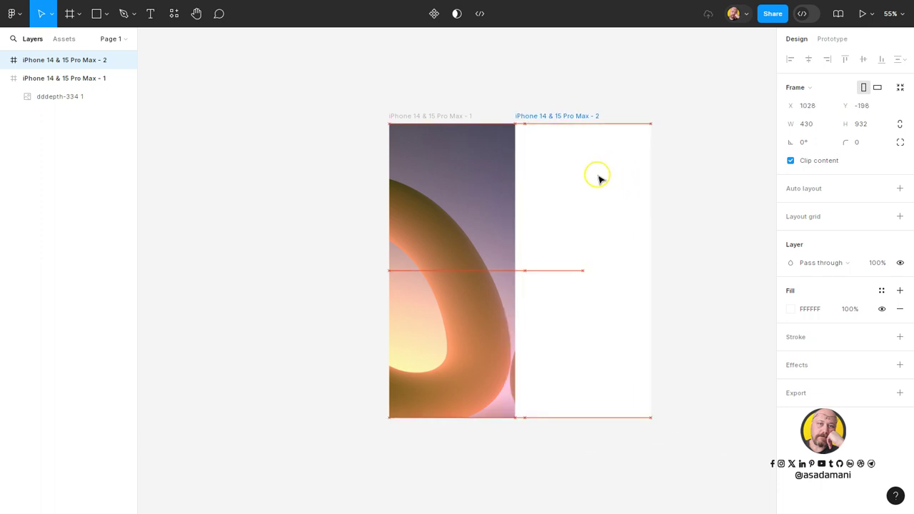
- Nudge the second phone frame sideways with arrow keys to adjust its spacing
key(Right)
key(Right)
key(Right)
key(Left)
key(Left)
key(Left)
key(Left)
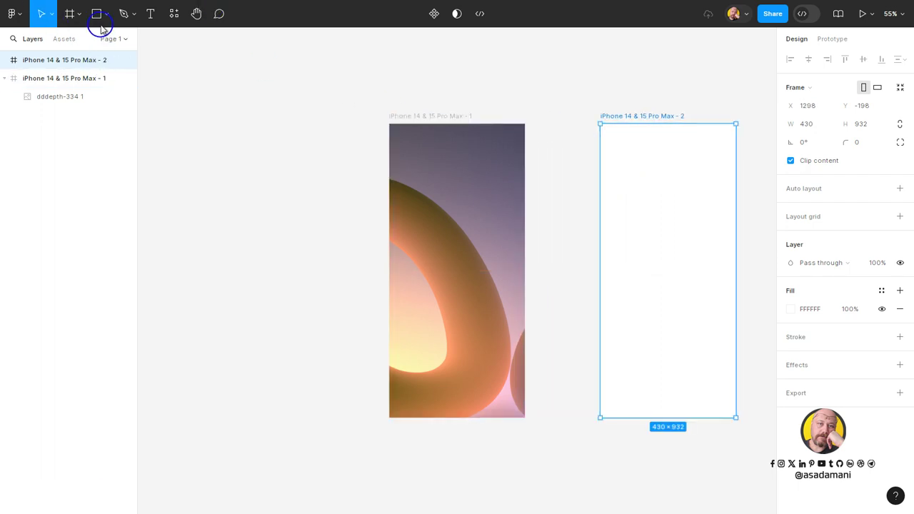
- Import a different wallpaper, dddepth-330.jpg, ready to place in the second frame
click(102, 18)
click(97, 126)
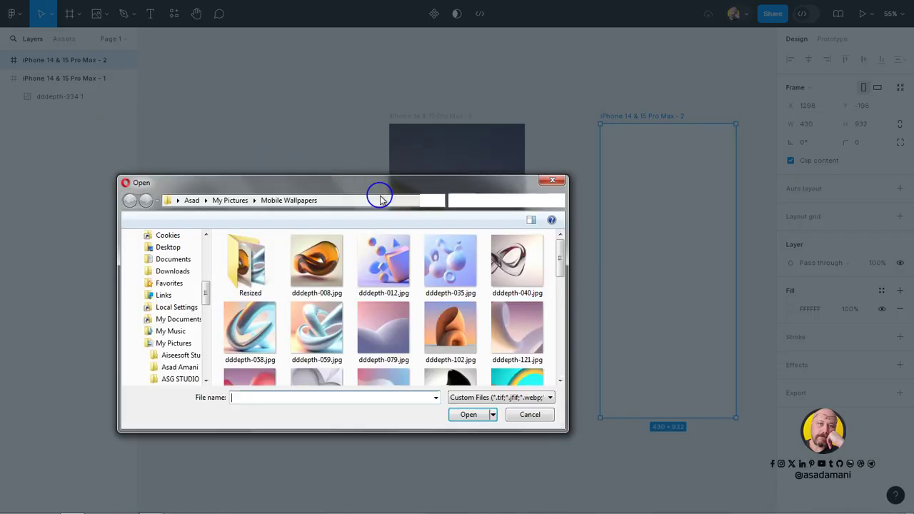
click(568, 274)
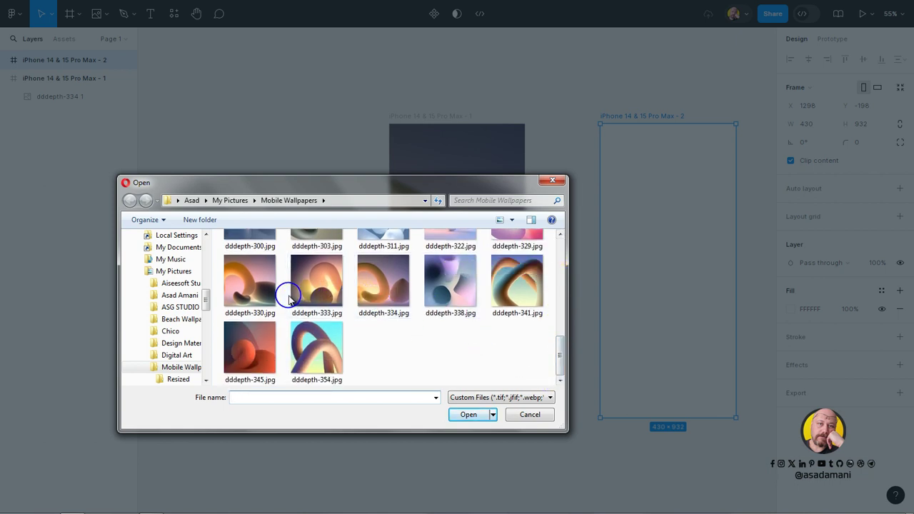
click(311, 286)
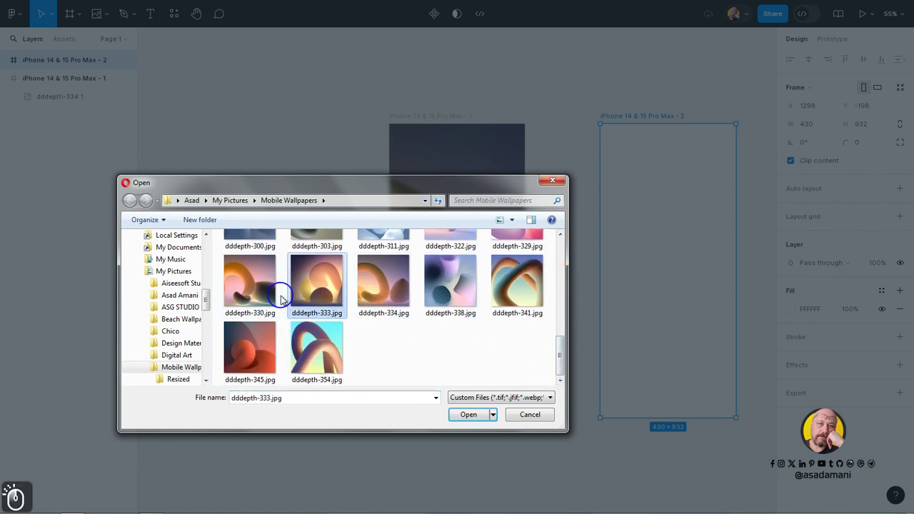
click(260, 300)
click(476, 422)
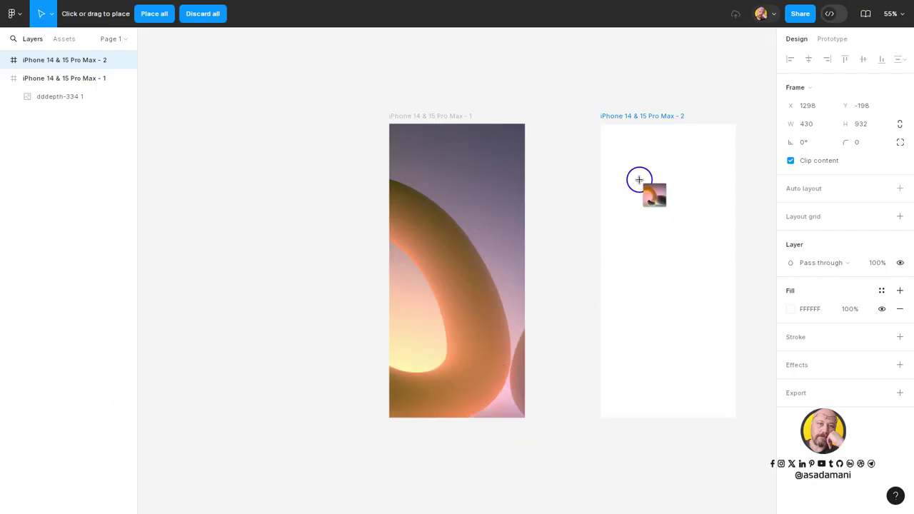
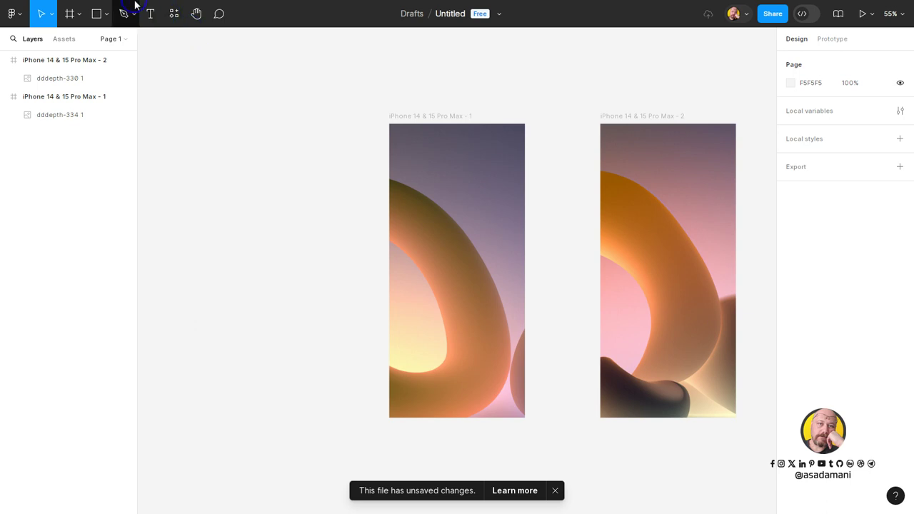
- Draw a 430×932 rectangle over frame 2 and set its fill to black 000000
click(113, 26)
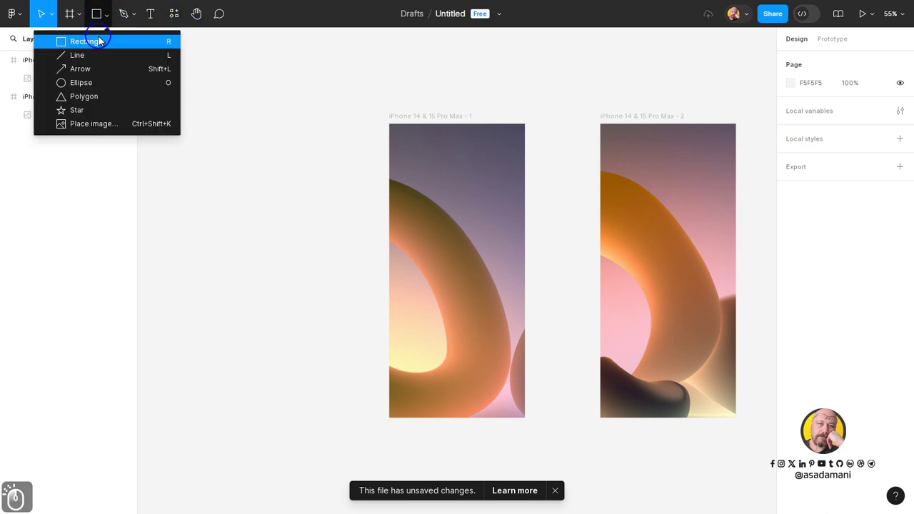
click(95, 46)
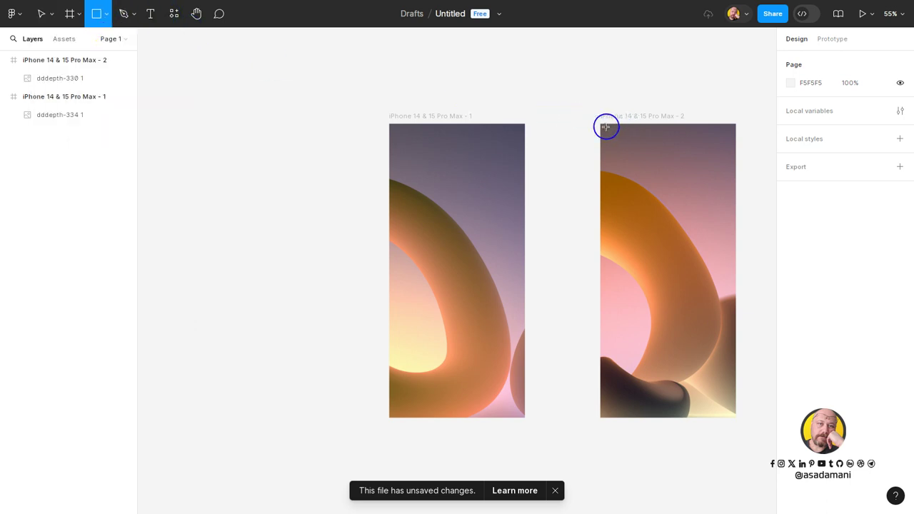
click(606, 121)
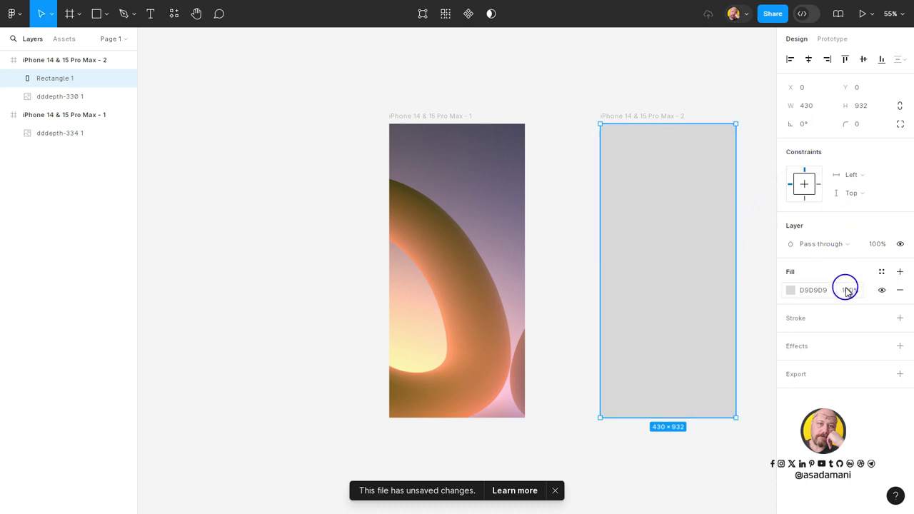
click(851, 294)
click(797, 291)
click(680, 326)
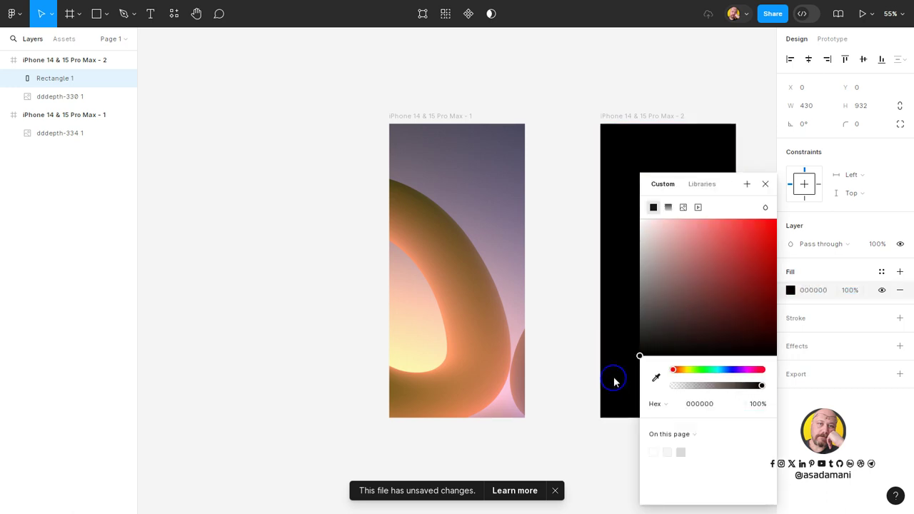
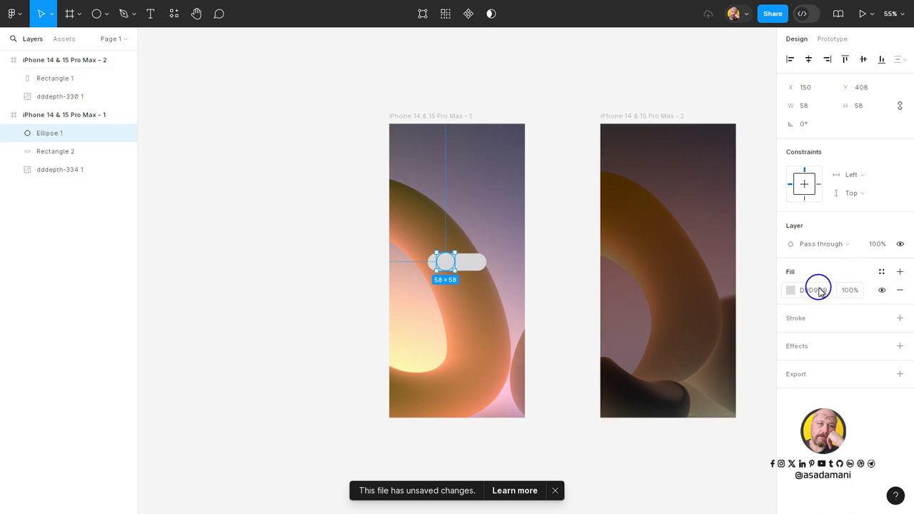
- Fill the 58×58 circle knob in the first frame with blue 2E65F2
click(798, 299)
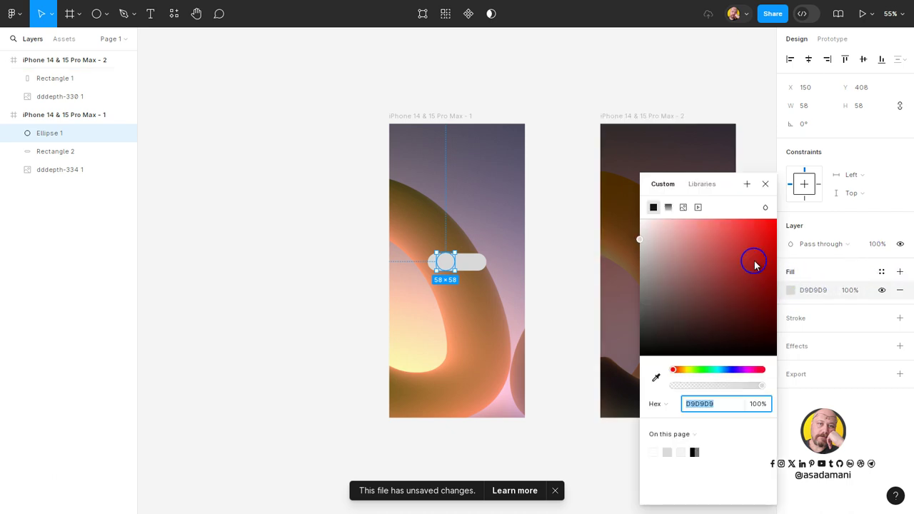
click(727, 363)
click(764, 235)
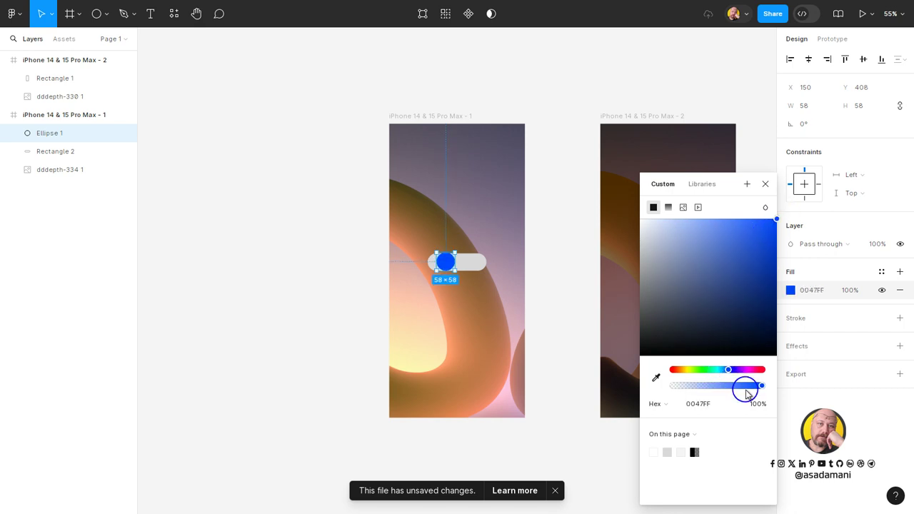
click(773, 247)
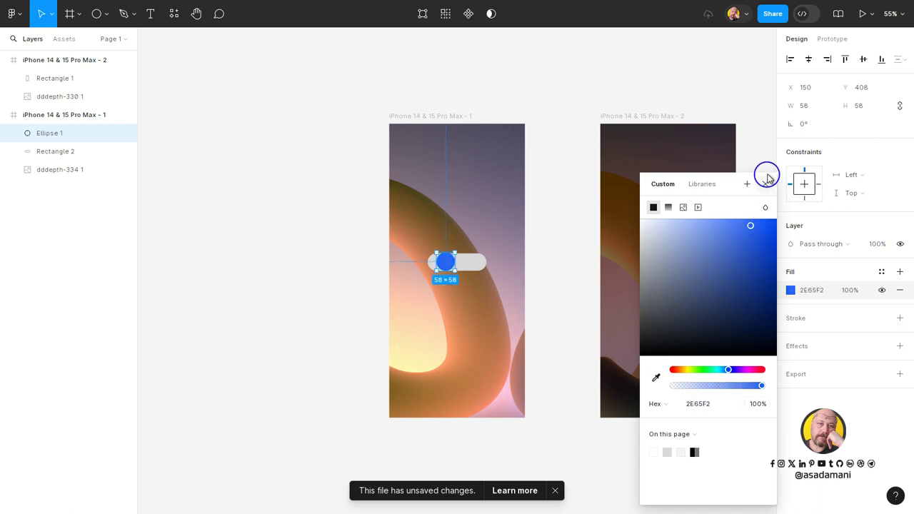
click(770, 193)
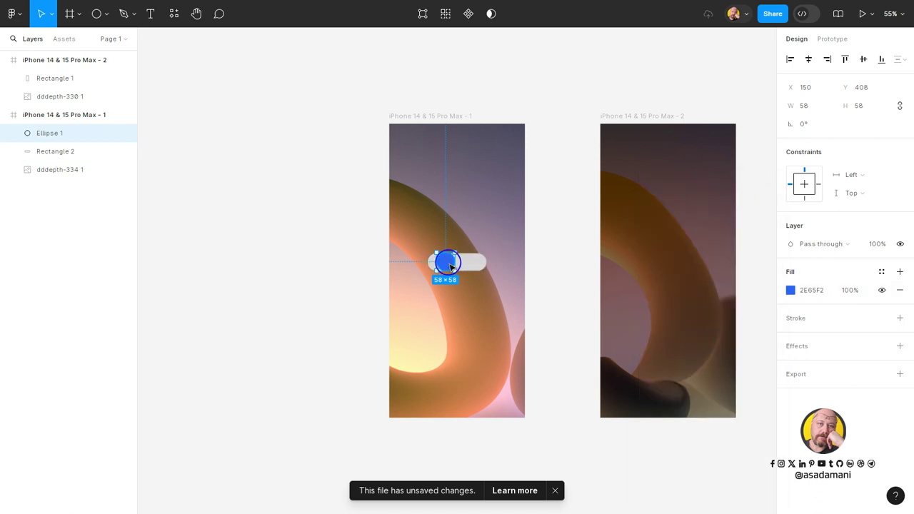
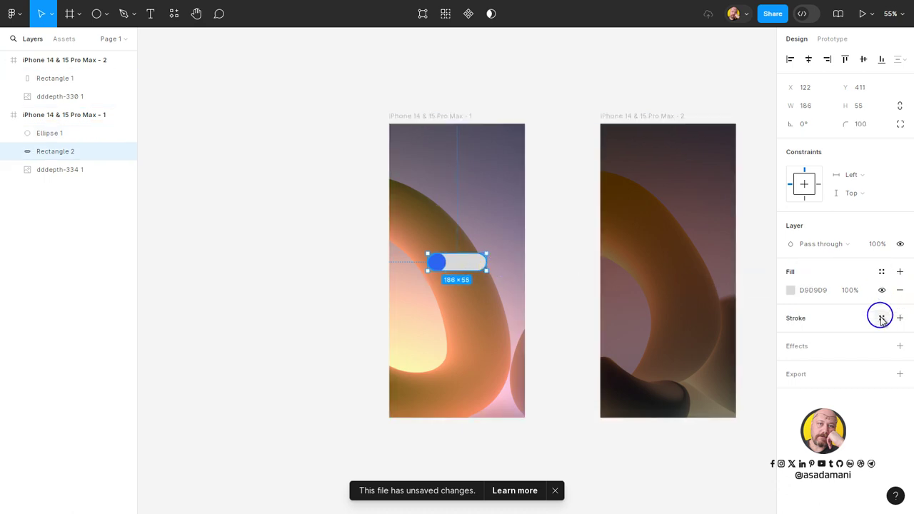
- Add a drop shadow to the grey pill track with blur 50
click(906, 356)
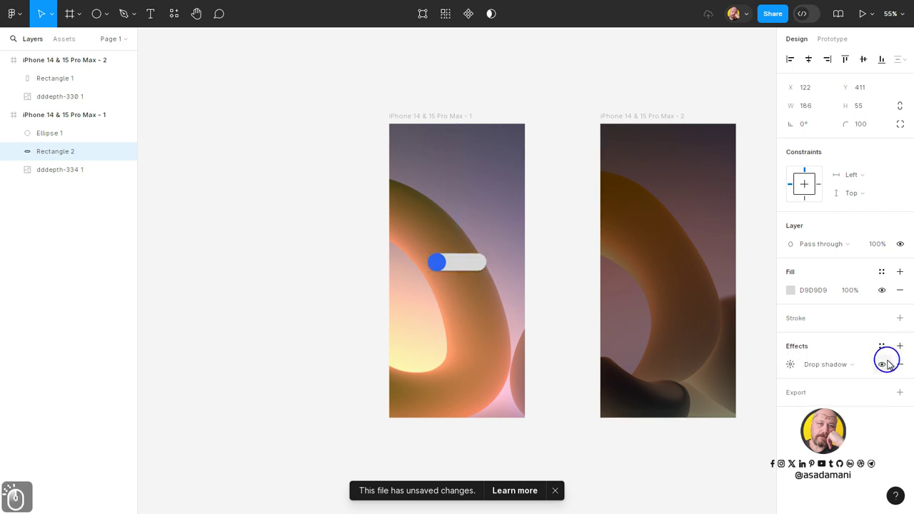
click(795, 363)
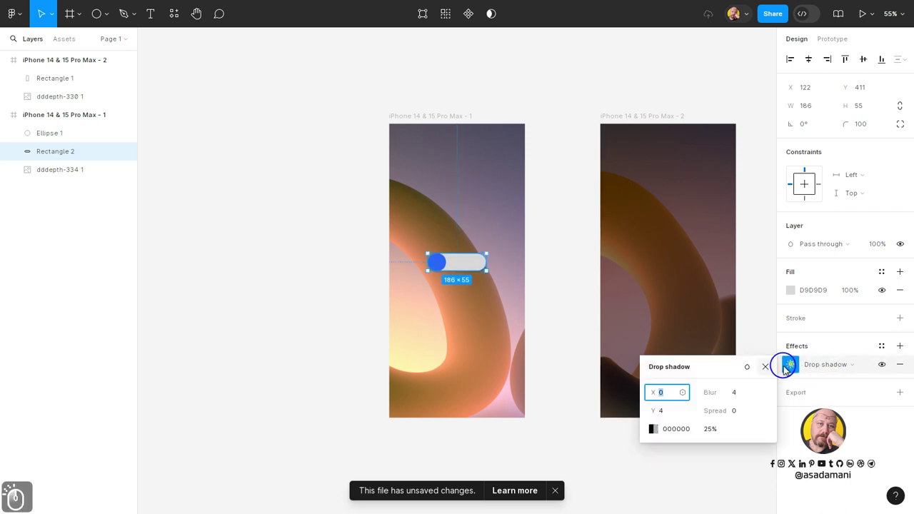
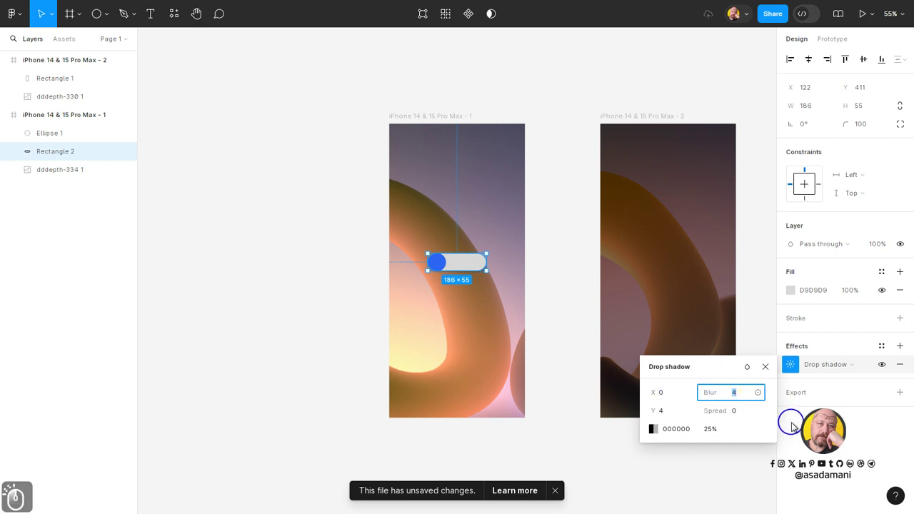
text(50)
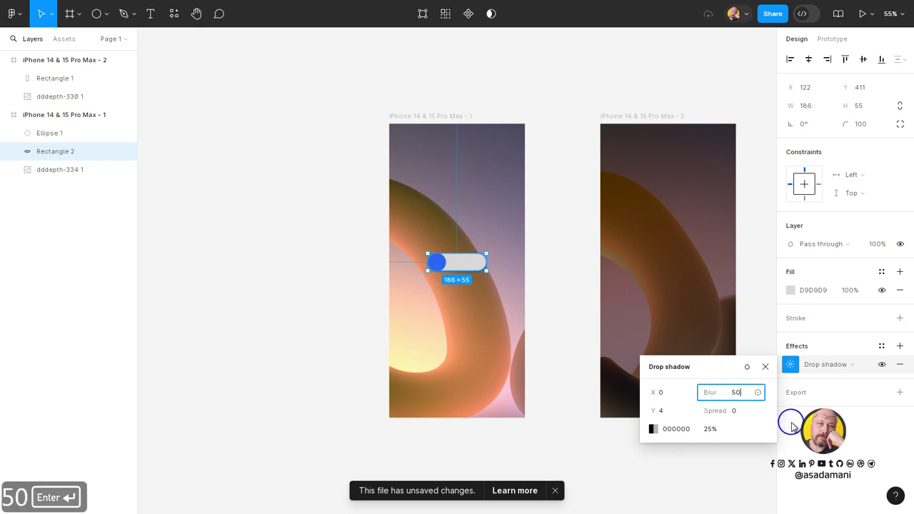
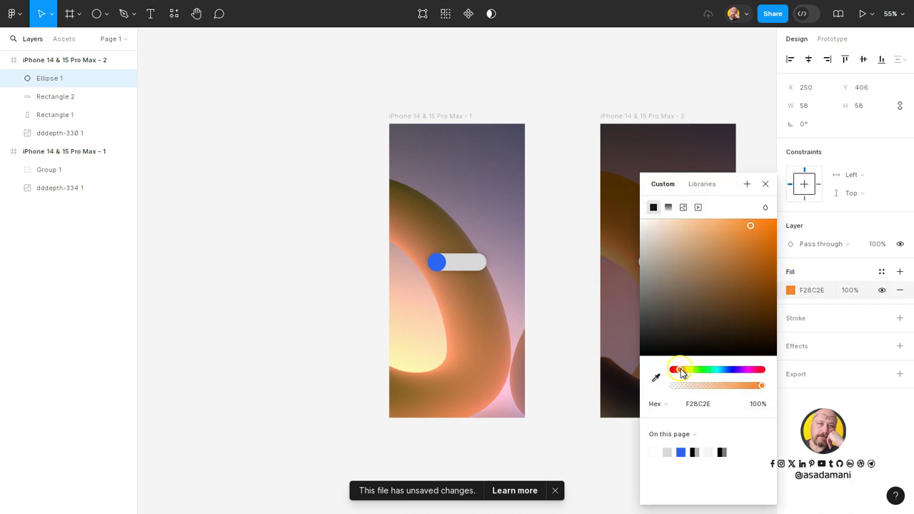
- Set the second knob to orange FF8A00 and group it with its track as Group 2
click(770, 239)
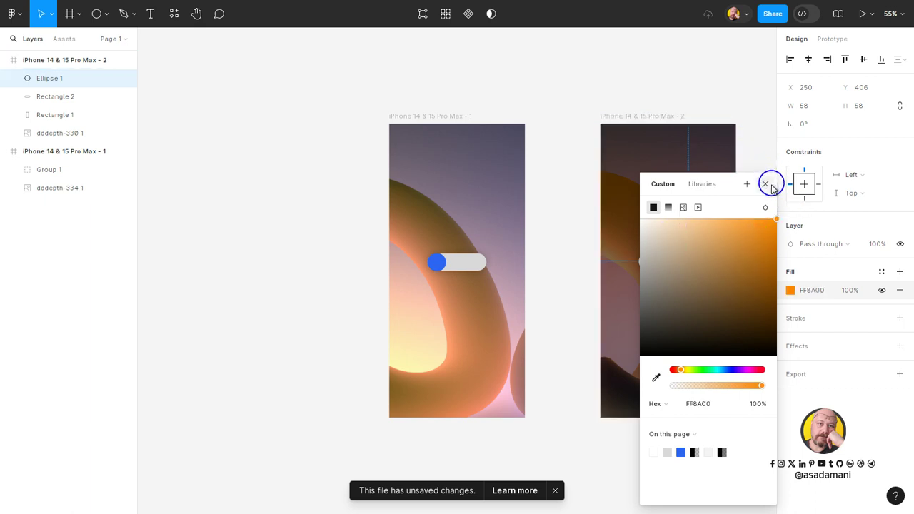
click(773, 190)
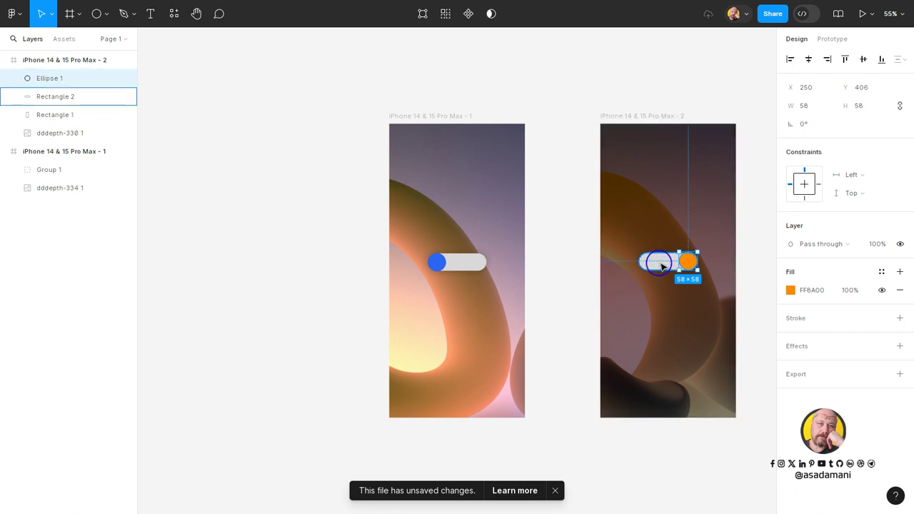
right_click(694, 251)
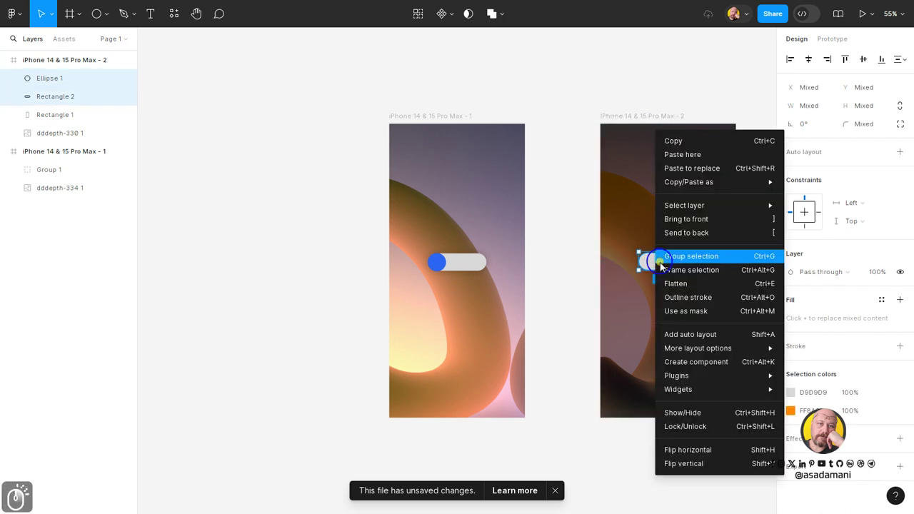
click(695, 260)
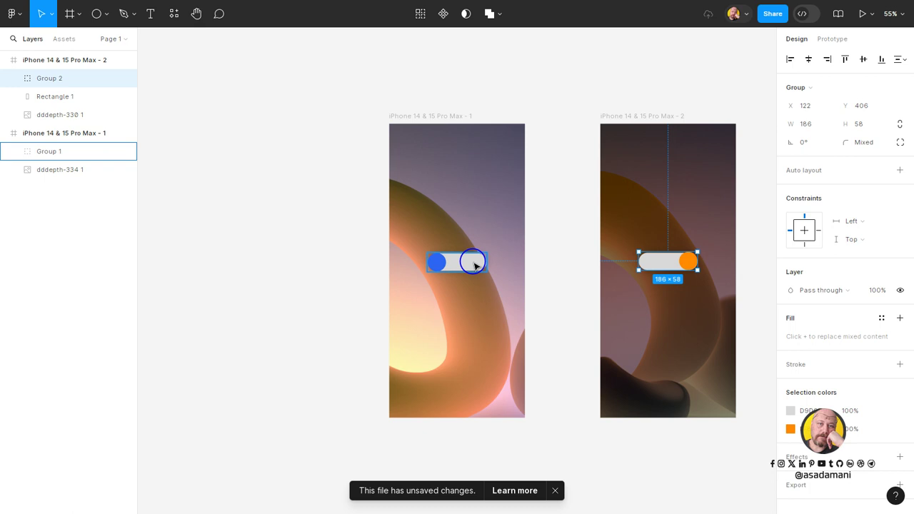
click(694, 251)
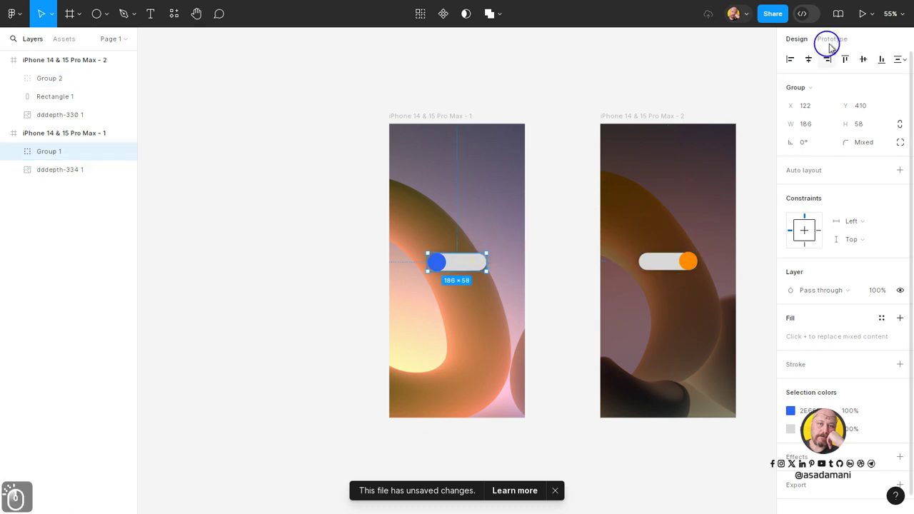
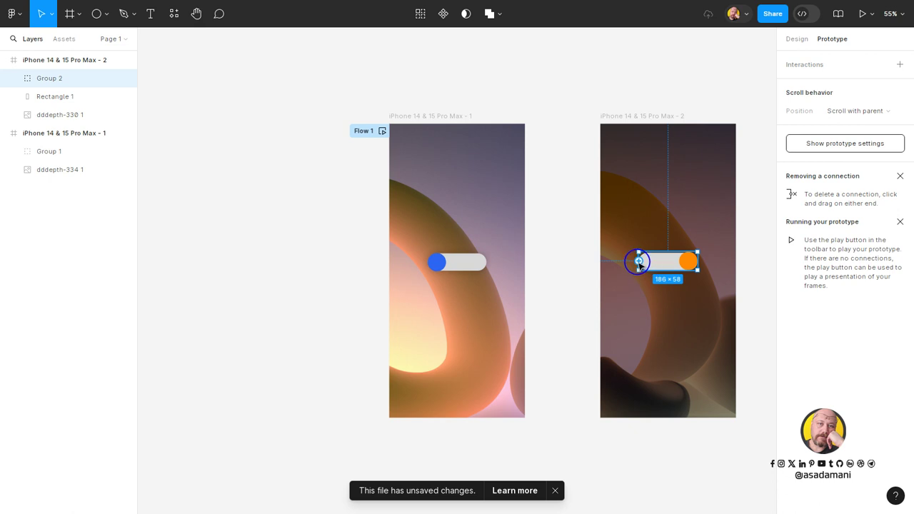
- Connect Group 2 to iPhone 14 & 15 Pro Max - 1 with On tap, Navigate to, Instant
click(635, 269)
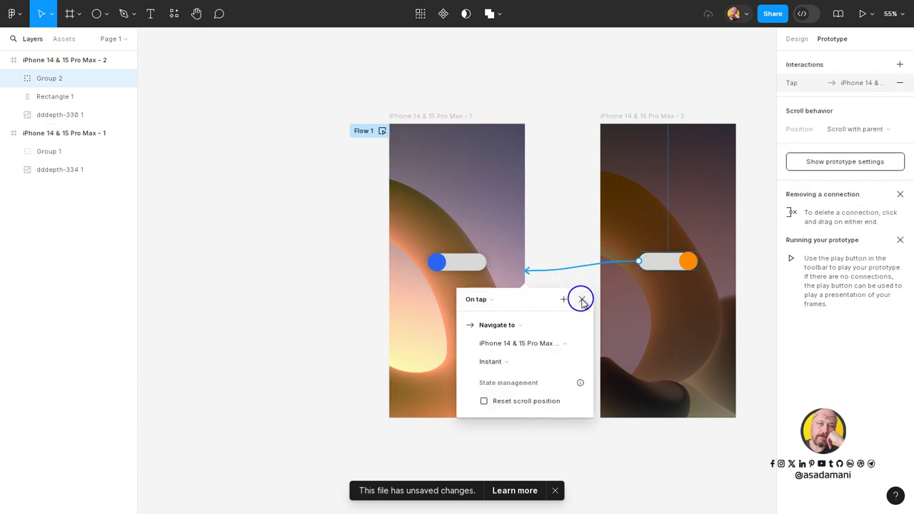
click(587, 309)
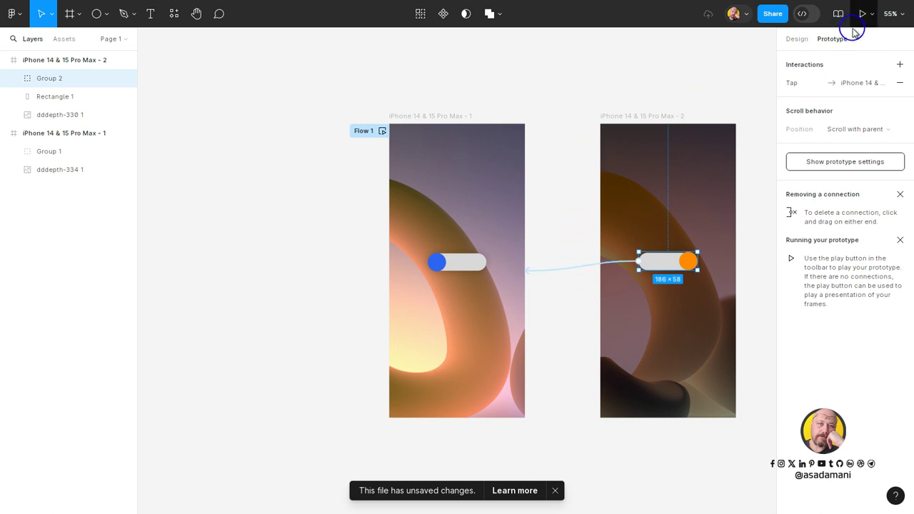
click(863, 19)
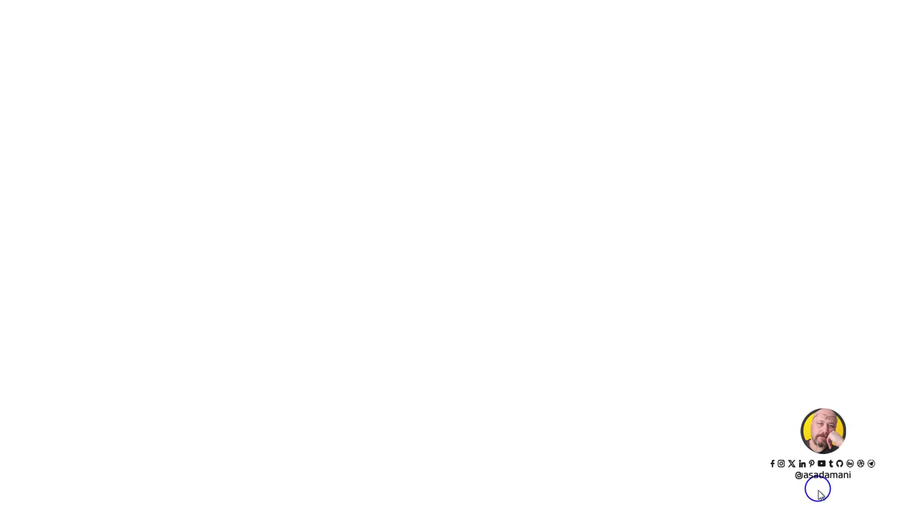
- Preview Flow 1 from the first frame, then present the prototype full screen
click(854, 502)
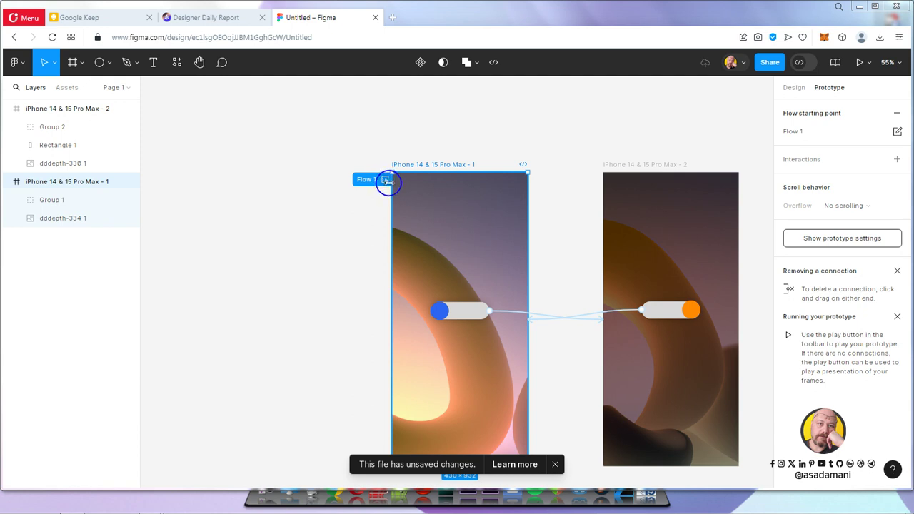
click(388, 170)
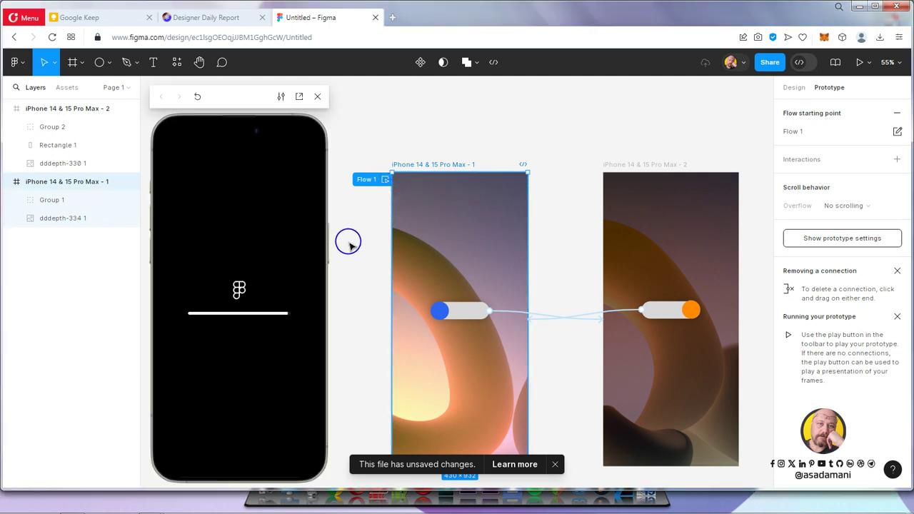
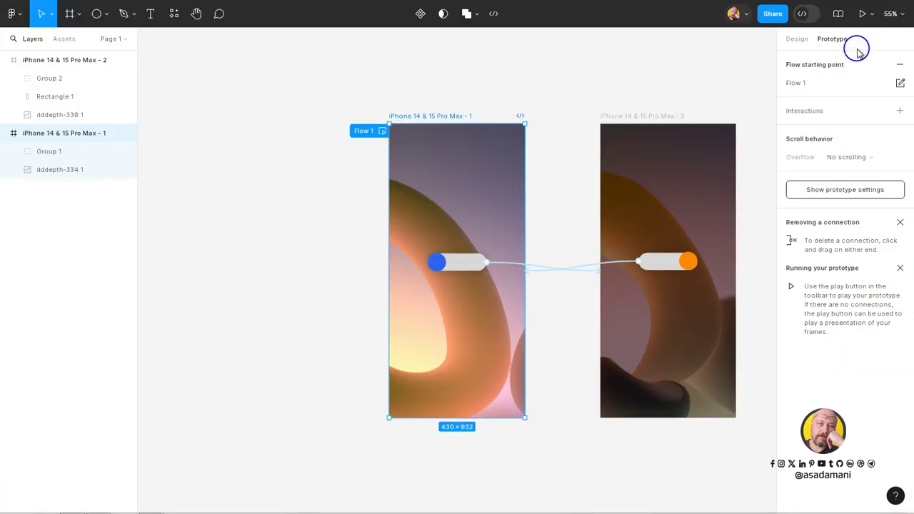
click(866, 22)
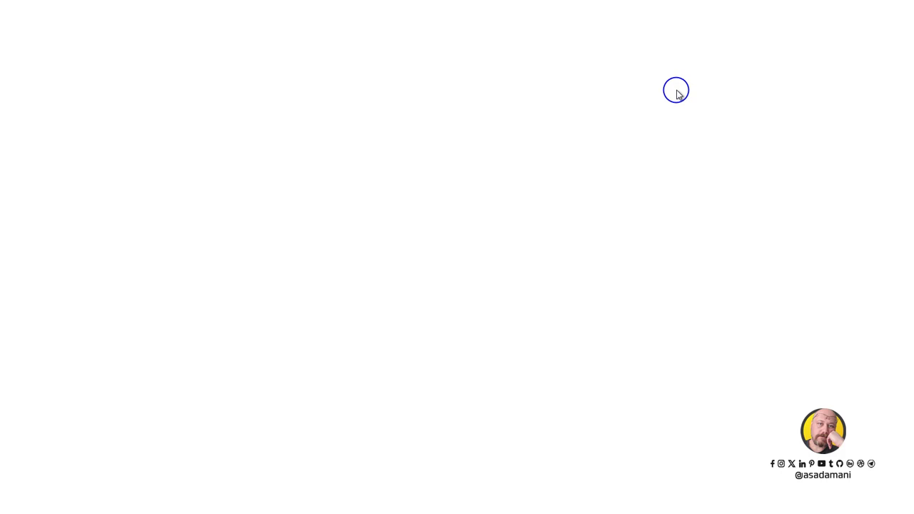
click(642, 110)
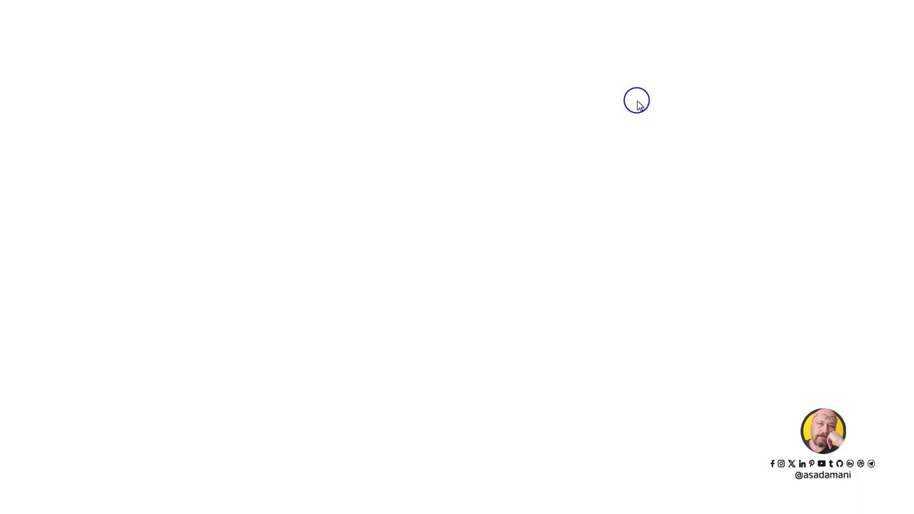